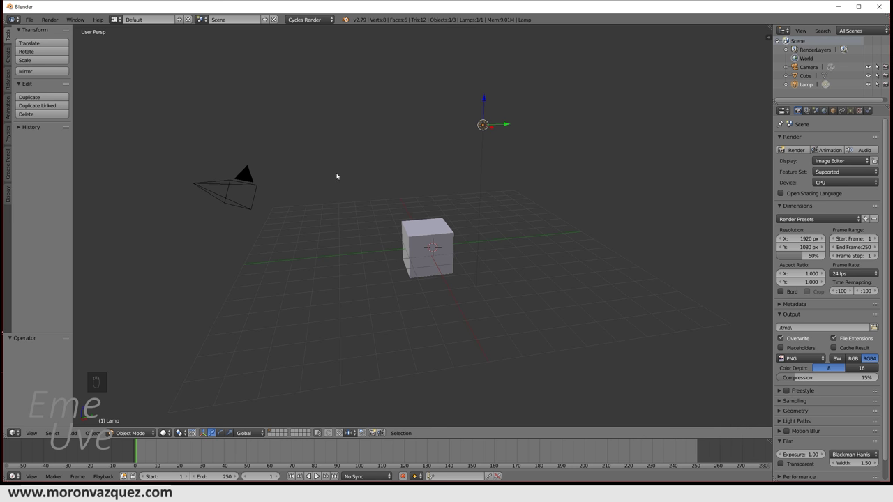
Delete the default camera and lamp so only the cube remains.
{"action": "left_click_drag", "start_coordinate": [213, 196], "coordinate": [488, 133]}
{"action": "key", "text": "Delete"}
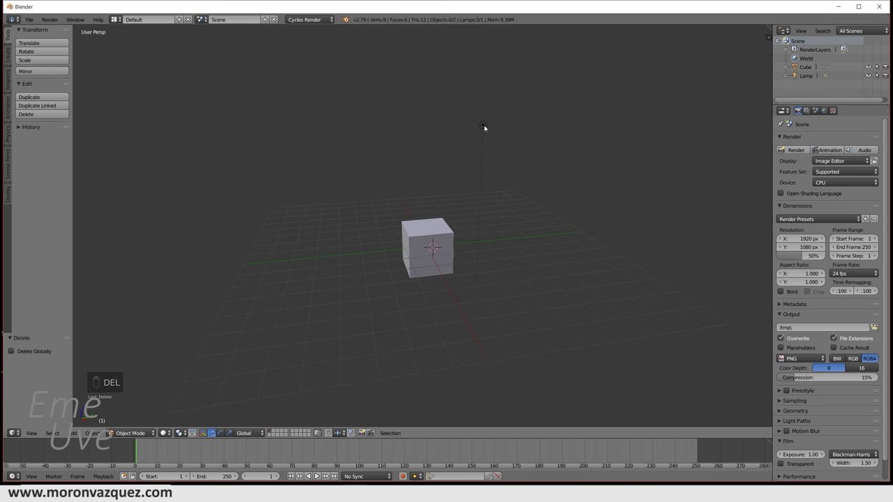
{"action": "left_click", "coordinate": [486, 127]}
{"action": "key", "text": "Delete"}
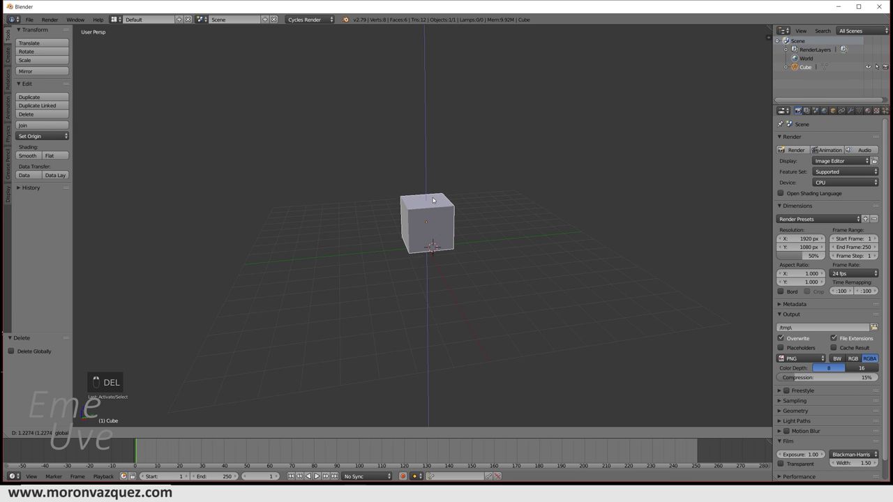
Enlarge the cube, raise it above the grid and stretch it into a wide block.
{"action": "key", "text": "s"}
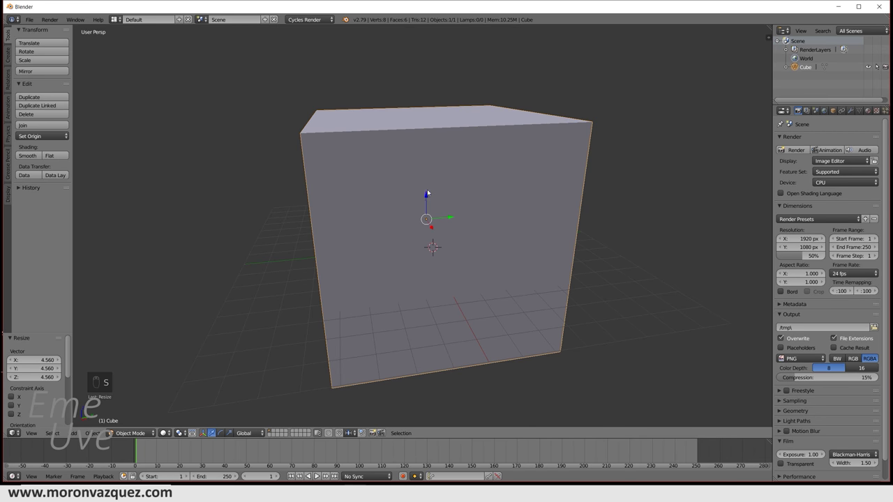
{"action": "middle_click", "coordinate": [470, 157]}
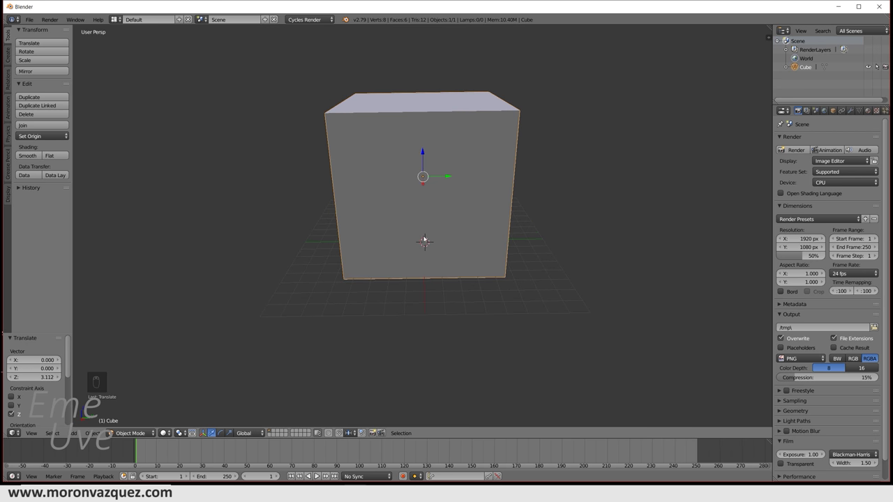
{"action": "key", "text": "s"}
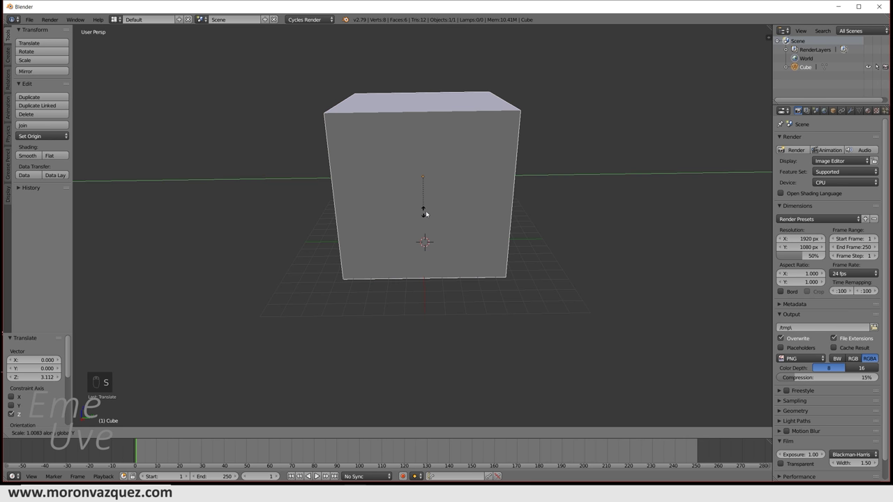
{"action": "left_click_drag", "start_coordinate": [474, 211], "coordinate": [468, 209]}
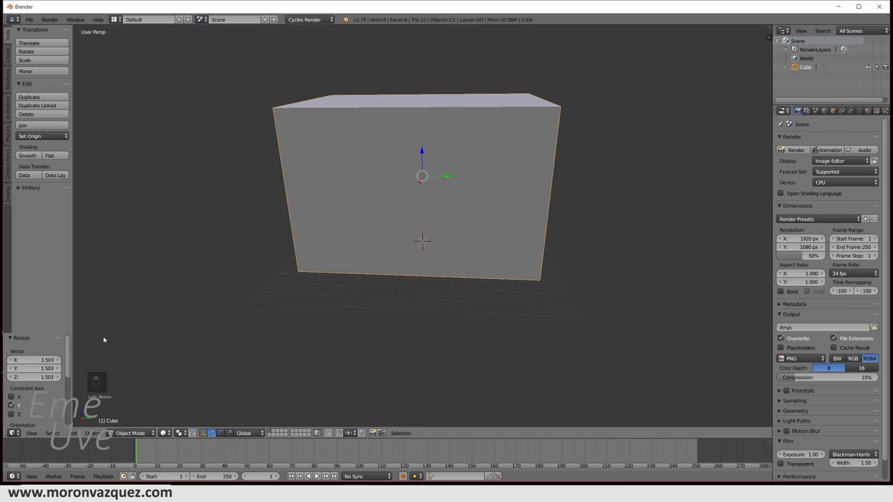
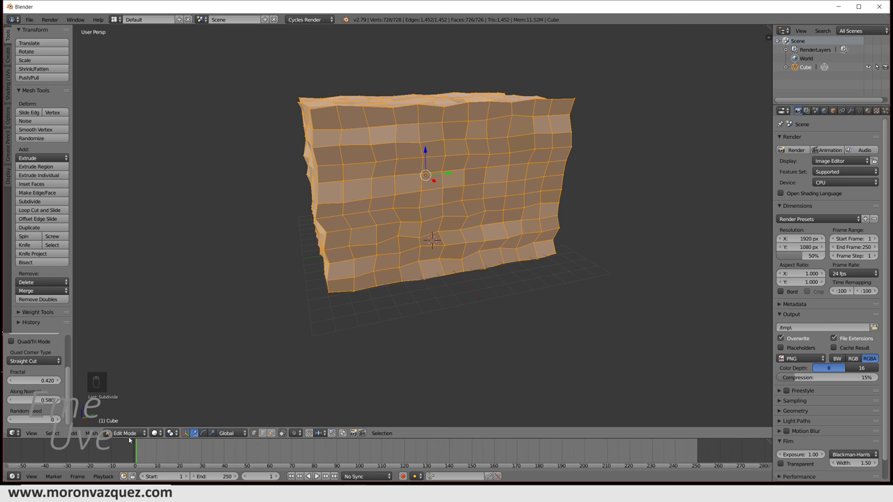
Finish the fractal subdivision and return to Object Mode to view the rough rock block.
{"action": "left_click", "coordinate": [133, 425]}
{"action": "left_click", "coordinate": [424, 315]}
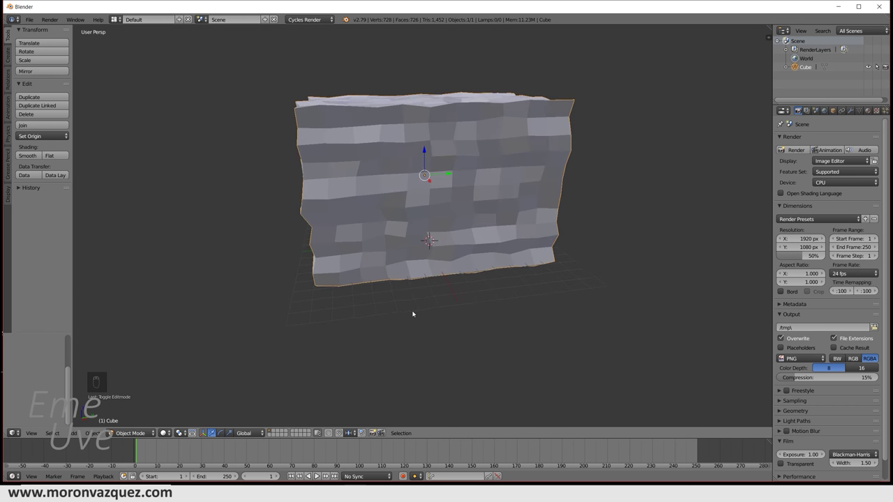
Add a second cube and enlarge it to roughly the rock's size.
{"action": "key", "text": "shift+a"}
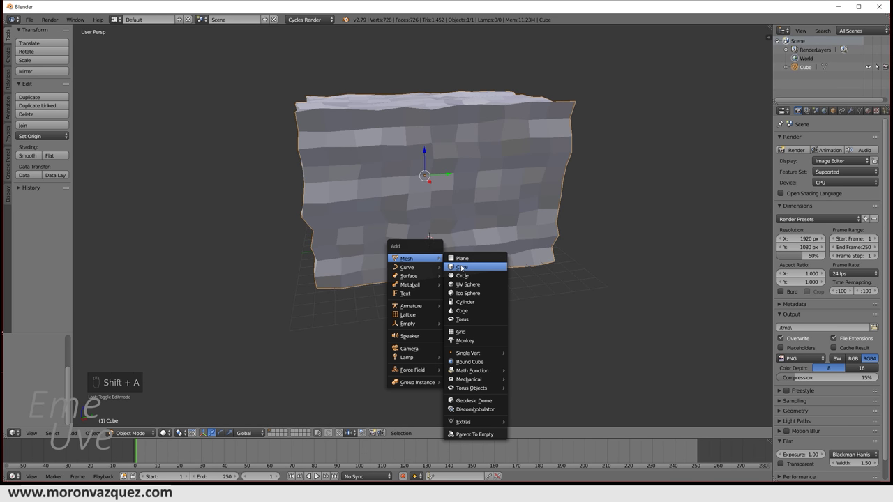
{"action": "key", "text": "s"}
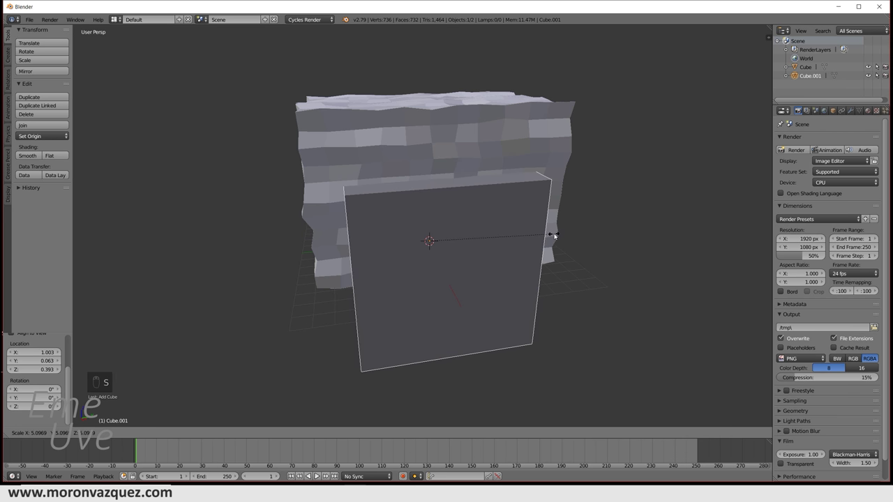
{"action": "left_click_drag", "start_coordinate": [431, 220], "coordinate": [423, 178]}
{"action": "left_click", "coordinate": [509, 237]}
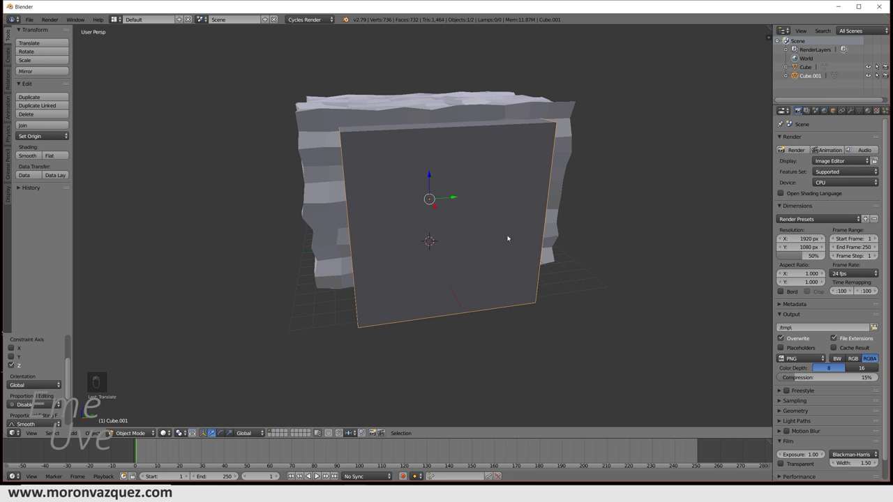
In front and side ortho views, fit the cube to the rock's depth and width.
{"action": "key", "text": "KP_1"}
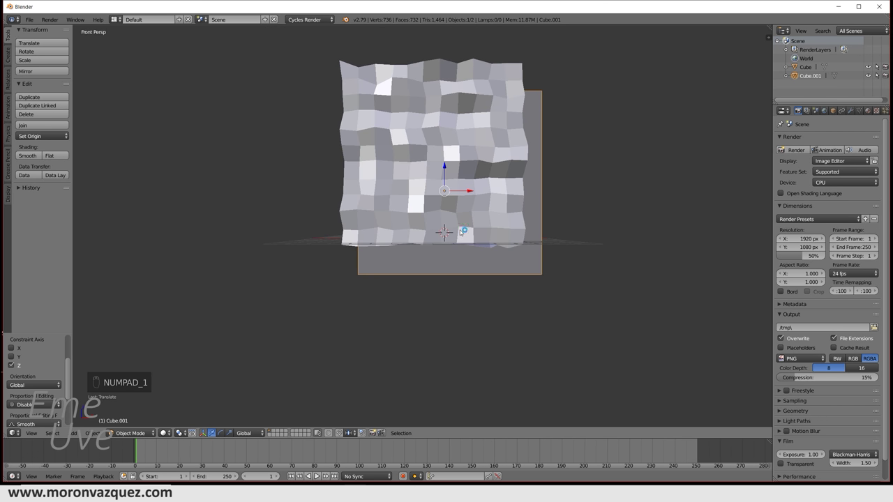
{"action": "key", "text": "KP_3"}
{"action": "key", "text": "KP_5"}
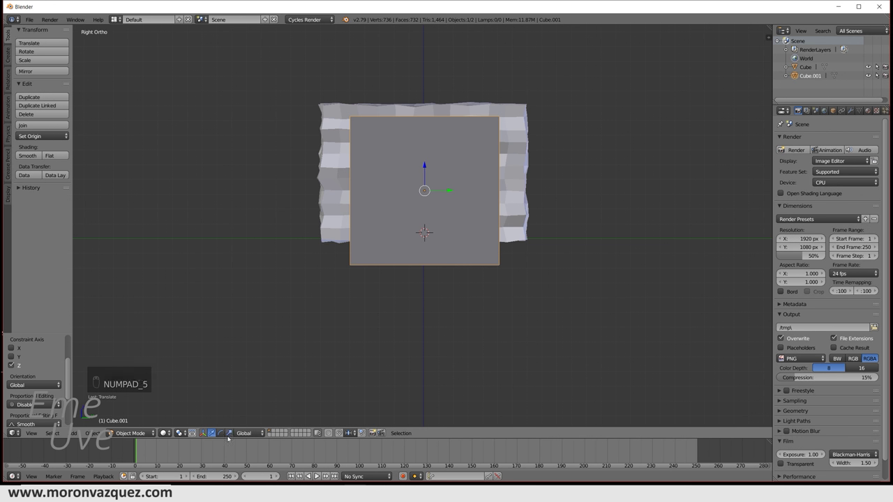
{"action": "left_click", "coordinate": [450, 194]}
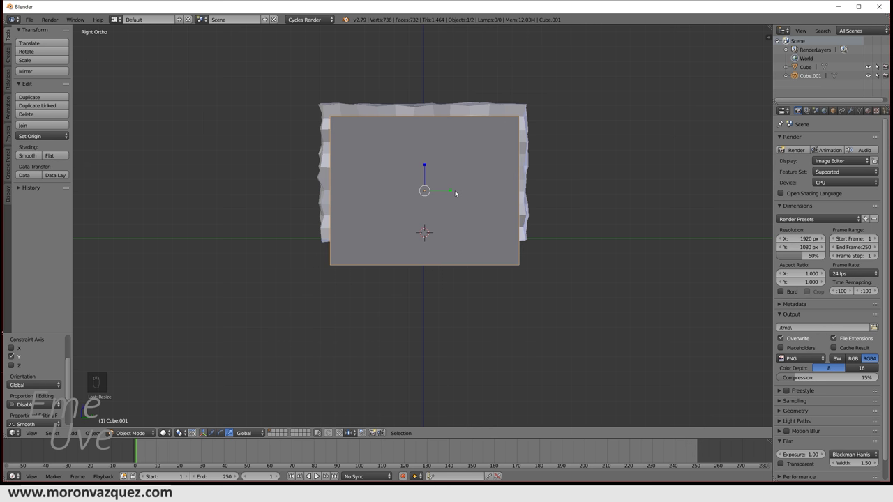
{"action": "key", "text": "KP_1"}
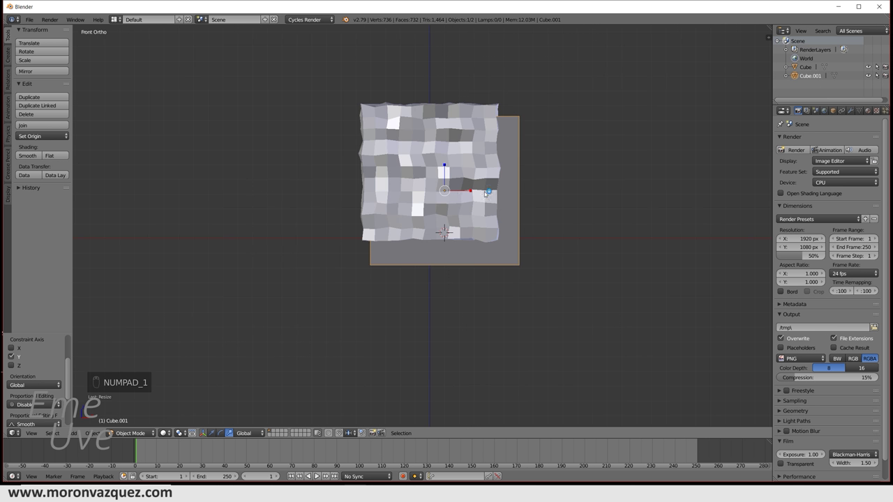
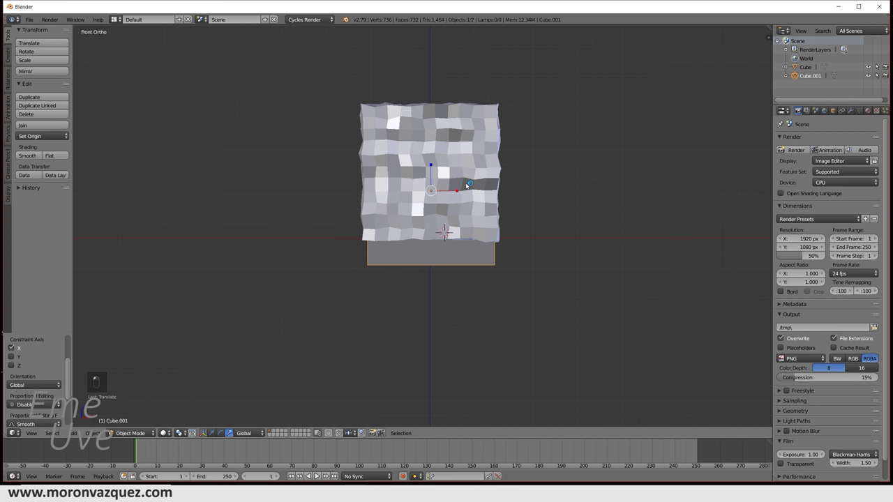
{"action": "left_click", "coordinate": [527, 217]}
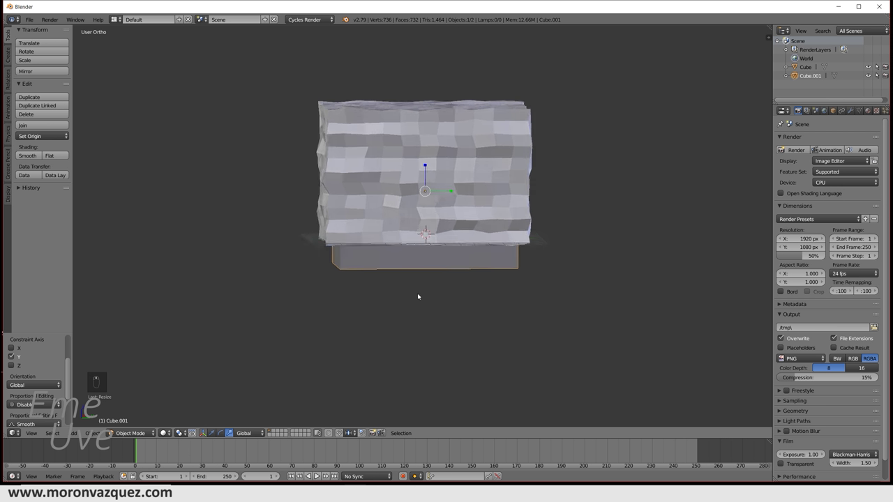
Cut the rock's bottom flat with a Boolean using the second cube.
{"action": "key", "text": "KP_5"}
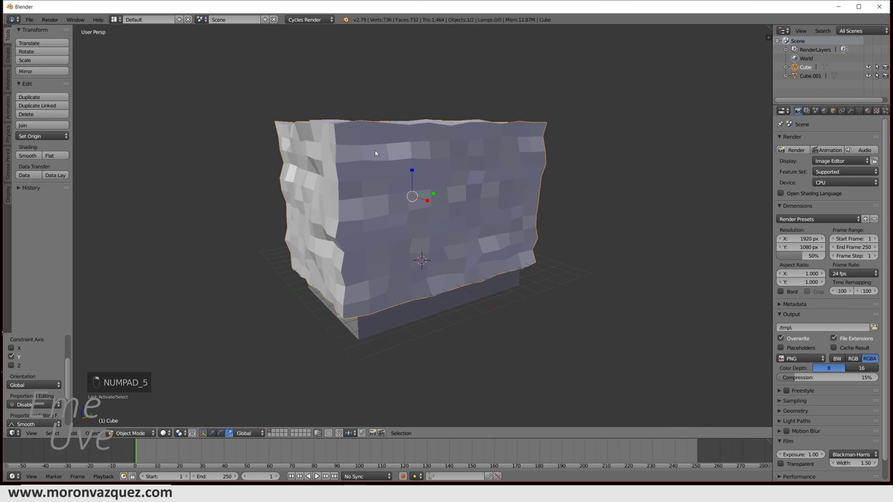
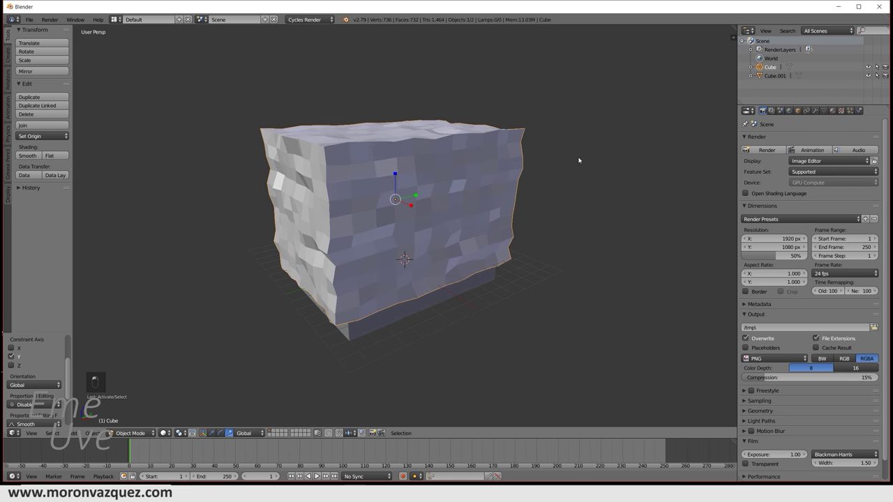
{"action": "left_click_drag", "start_coordinate": [777, 122], "coordinate": [861, 113]}
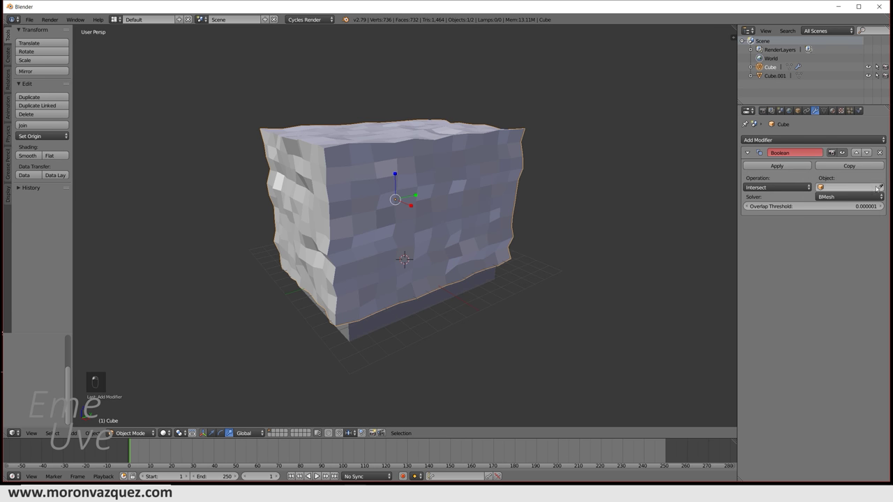
{"action": "left_click", "coordinate": [882, 189]}
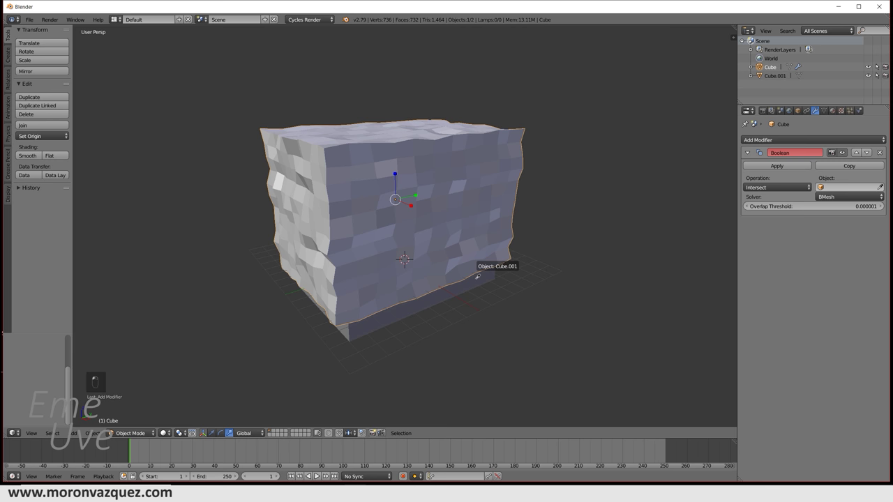
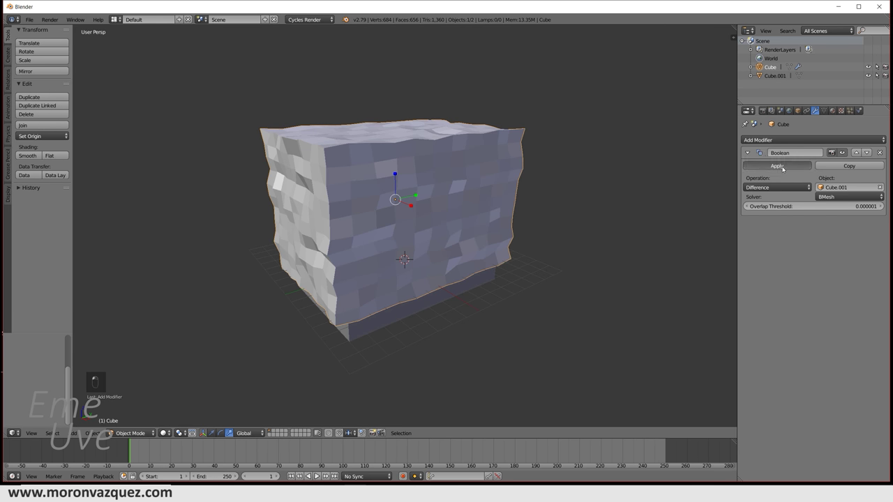
Delete the helper cube Cube.001, leaving only the rough rock block.
{"action": "middle_click", "coordinate": [421, 310]}
{"action": "key", "text": "Delete"}
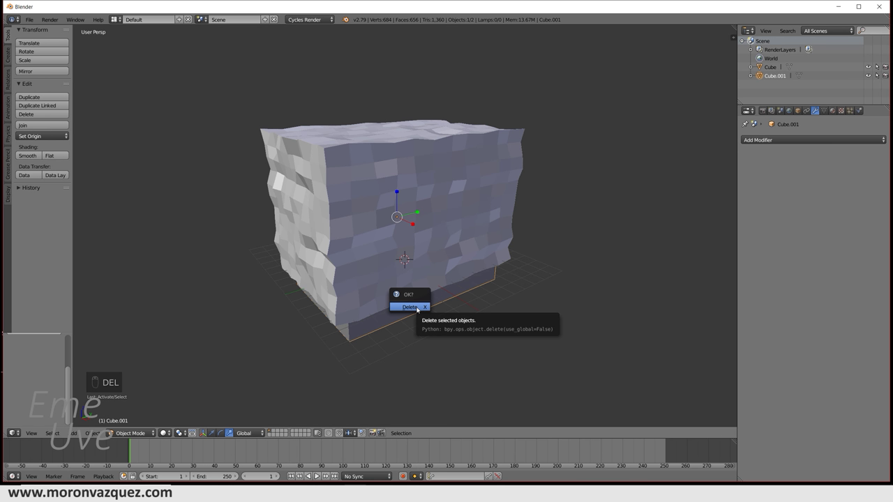
{"action": "left_click_drag", "start_coordinate": [430, 312], "coordinate": [440, 234]}
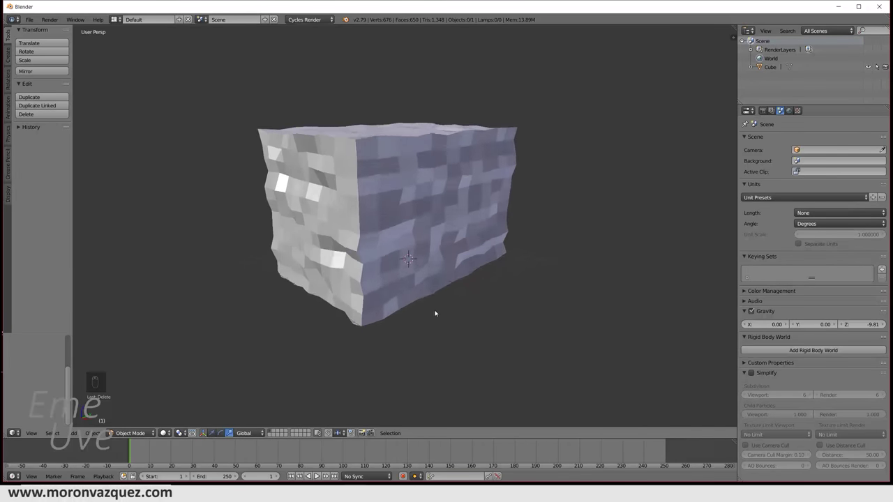
{"action": "key", "text": "shift+a"}
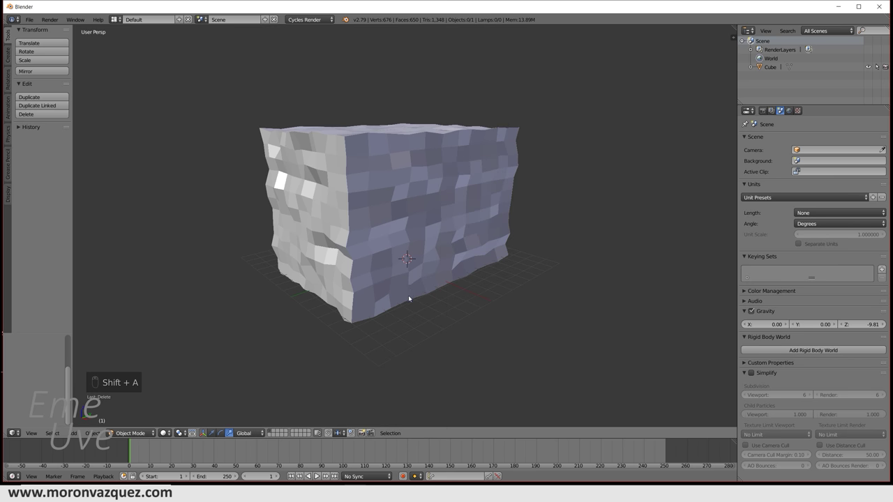
Add a new cube and enlarge it in front of the rock block.
{"action": "key", "text": "shift+a"}
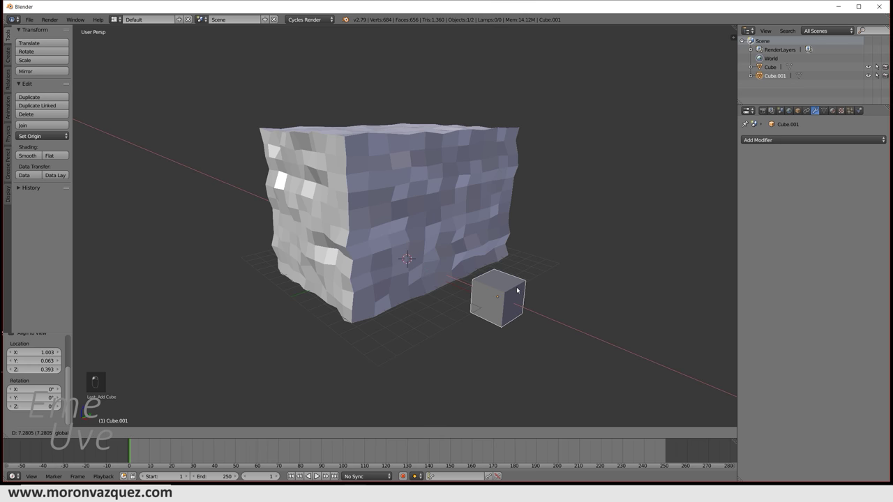
{"action": "key", "text": "s"}
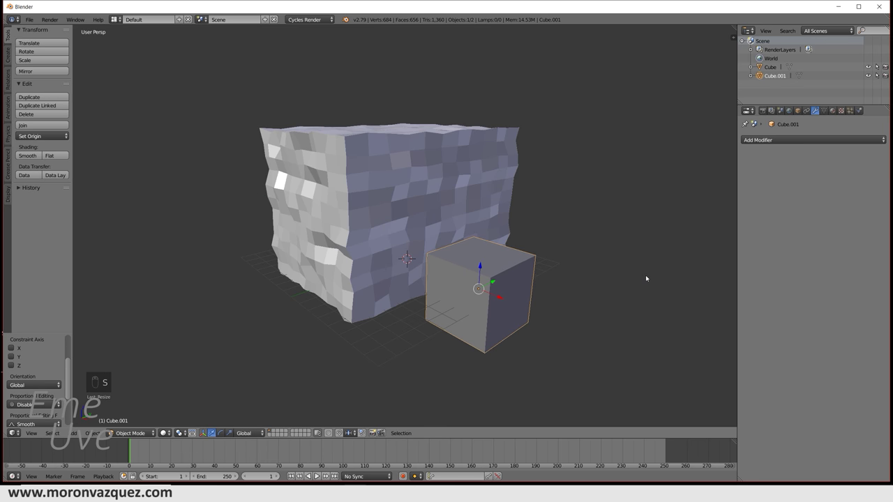
{"action": "left_click_drag", "start_coordinate": [597, 292], "coordinate": [438, 279]}
Make the cube taller to match the block and narrow it to doorway width.
{"action": "key", "text": "s"}
{"action": "key", "text": "KP_3"}
{"action": "key", "text": "KP_5"}
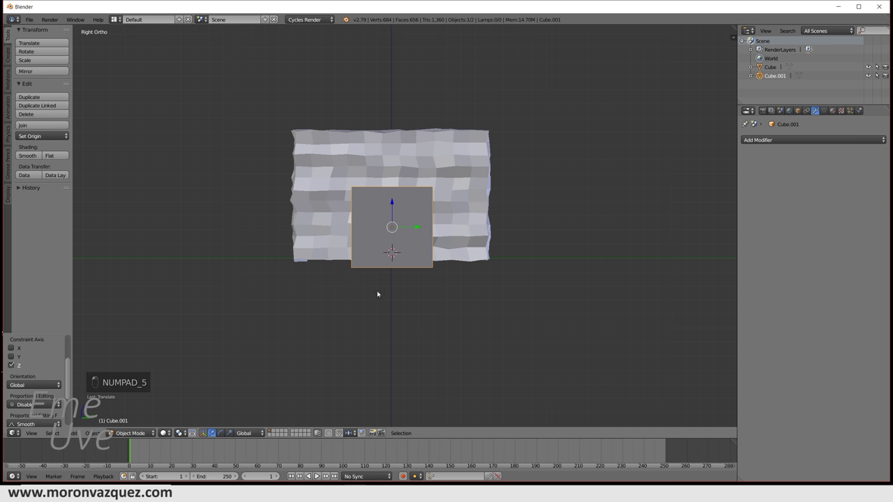
{"action": "middle_click", "coordinate": [229, 433]}
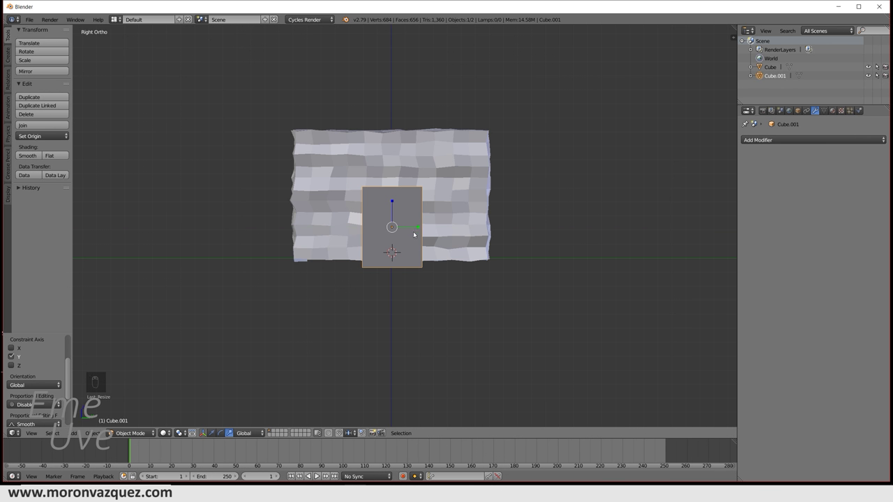
{"action": "key", "text": "s"}
{"action": "left_click_drag", "start_coordinate": [433, 236], "coordinate": [231, 416]}
{"action": "key", "text": "KP_5"}
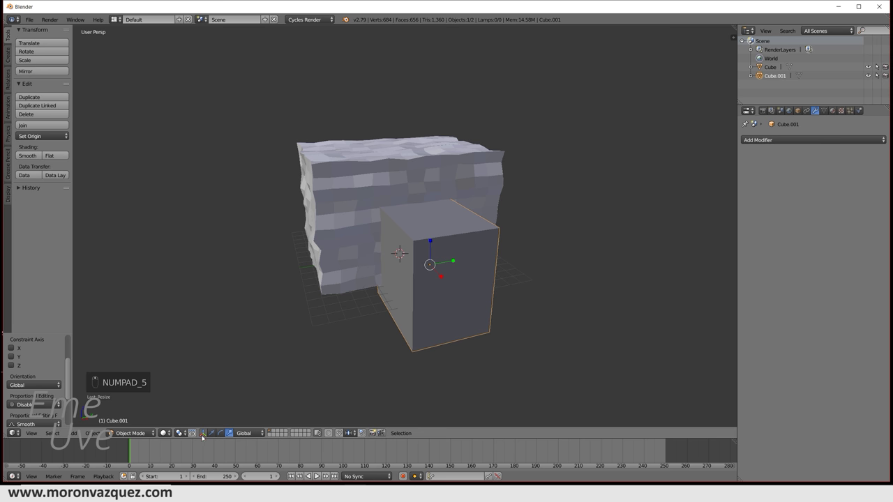
{"action": "middle_click", "coordinate": [215, 437]}
Subdivide the tall box twice and pull its top corners inward into a rounded doorway top.
{"action": "middle_click", "coordinate": [464, 292]}
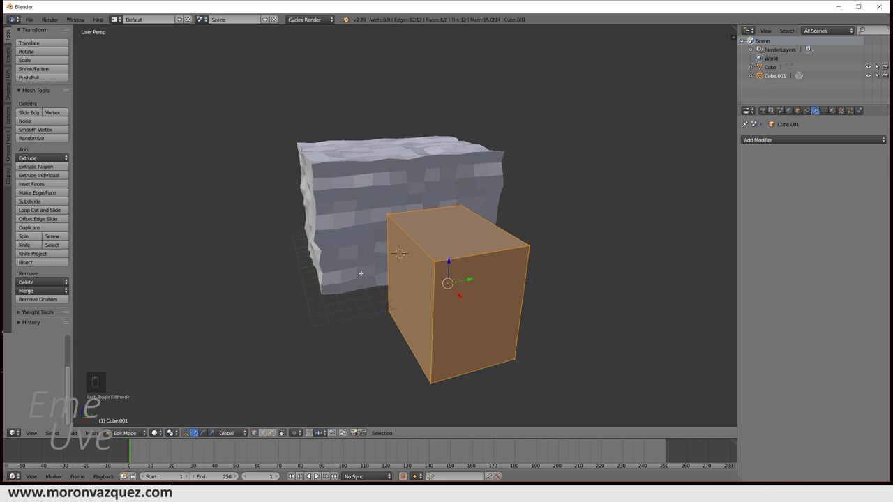
{"action": "key", "text": "w"}
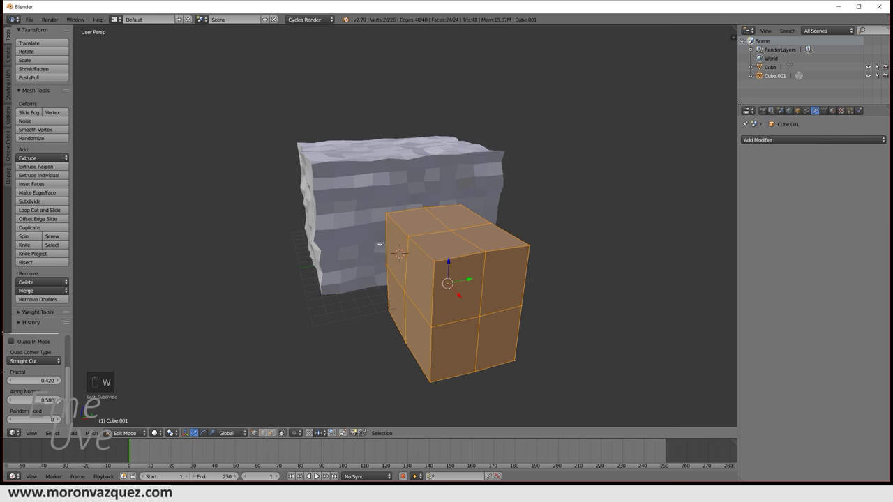
{"action": "key", "text": "w"}
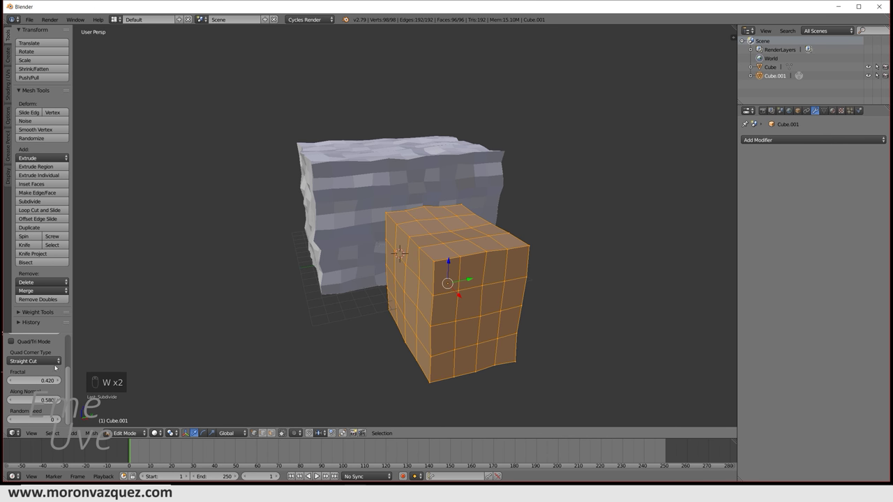
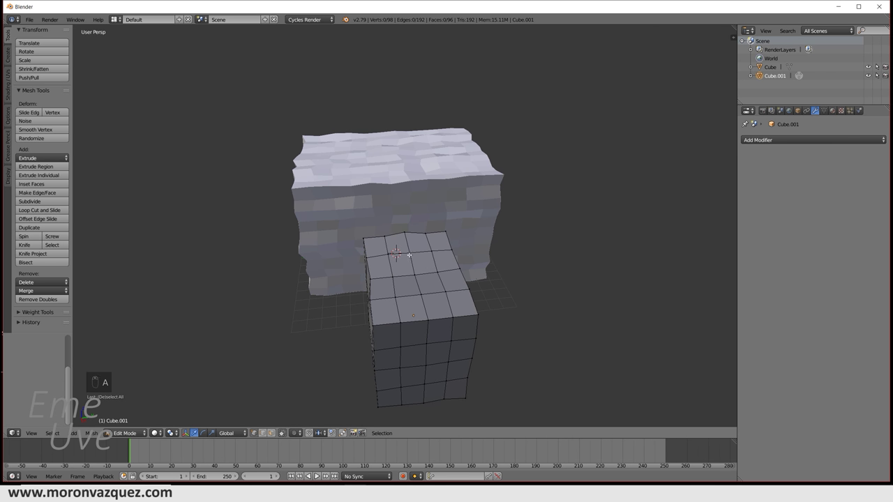
{"action": "key", "text": "c"}
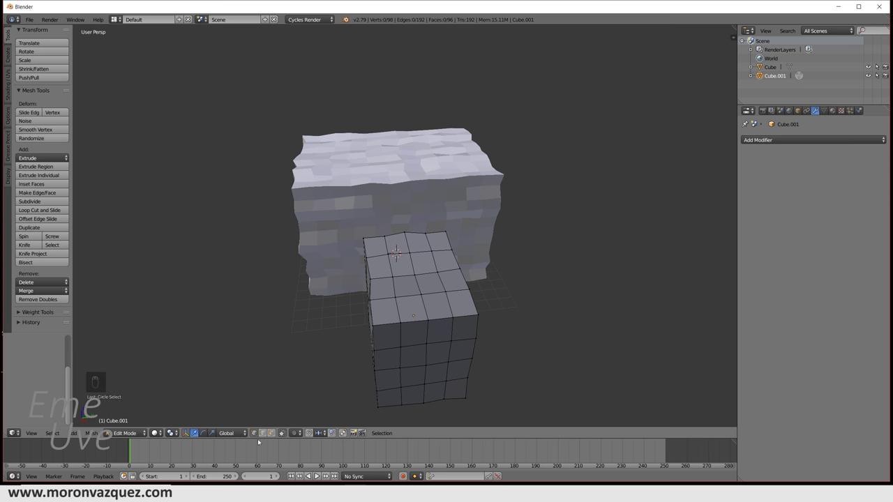
{"action": "key", "text": "c"}
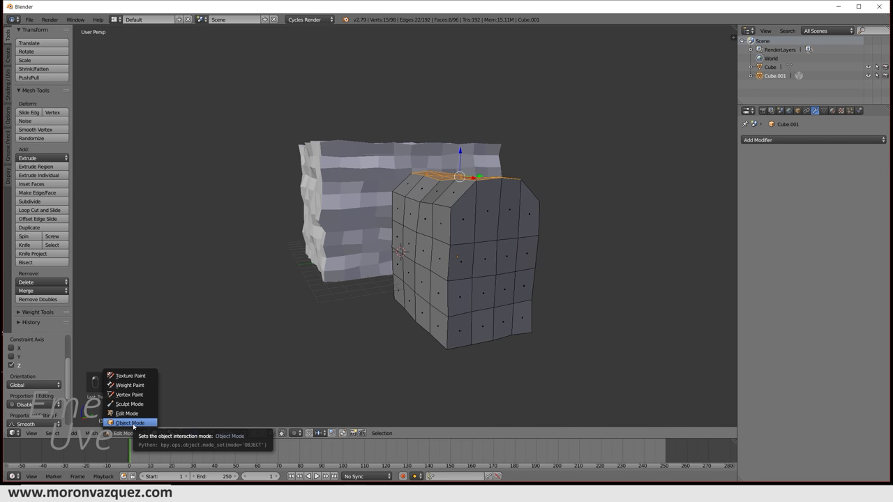
Center the doorway shape on the block and cut it out with a Boolean Difference modifier.
{"action": "left_click_drag", "start_coordinate": [380, 336], "coordinate": [525, 274]}
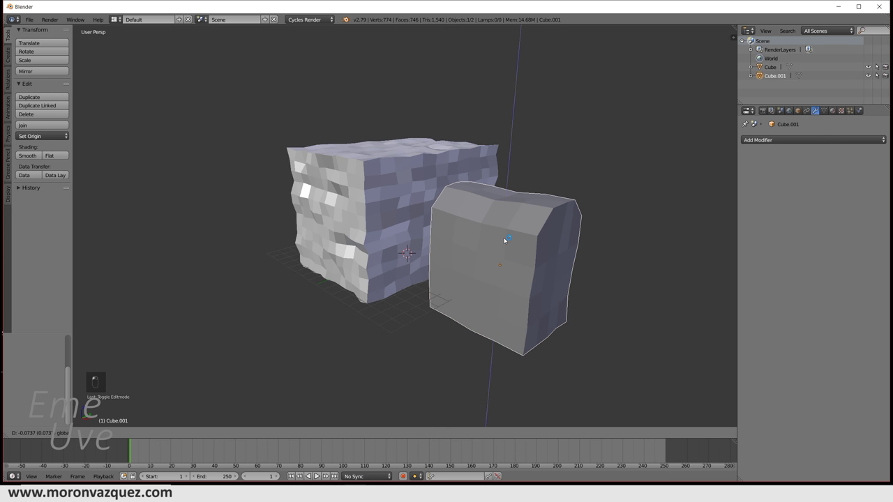
{"action": "left_click_drag", "start_coordinate": [493, 273], "coordinate": [393, 221]}
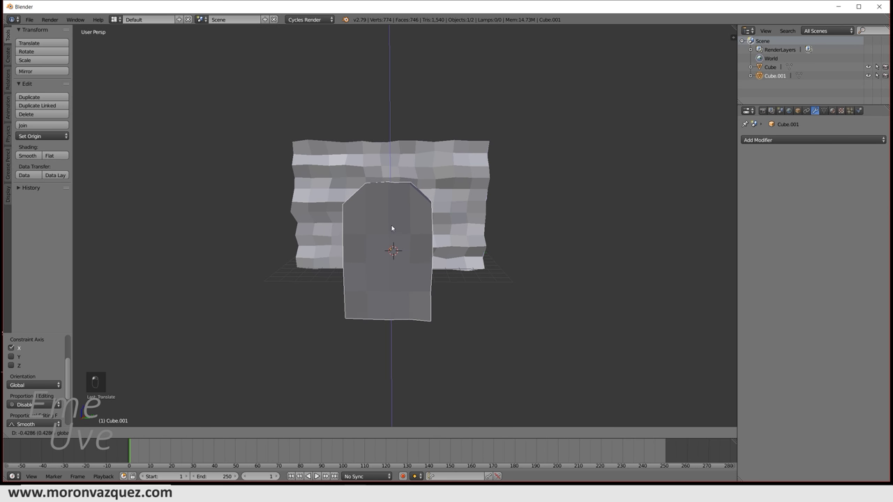
{"action": "left_click_drag", "start_coordinate": [460, 243], "coordinate": [724, 177]}
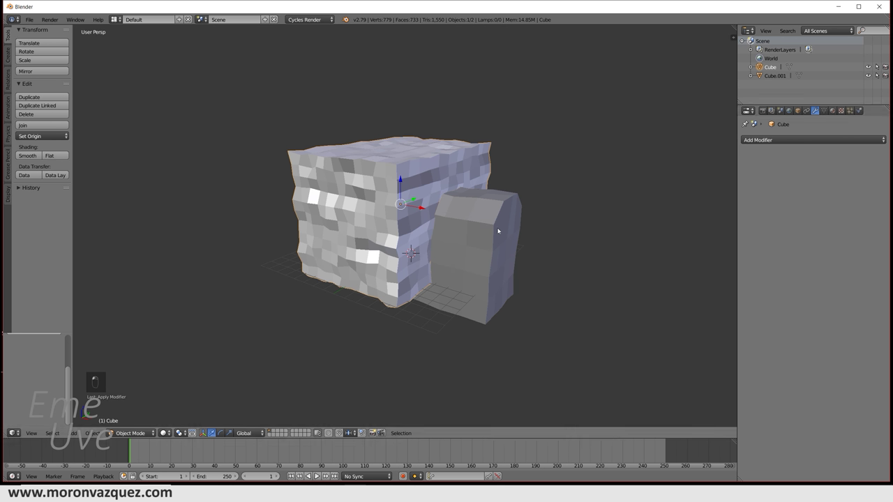
Delete the doorway cutter and bring up the Create tools with the Crack It options.
{"action": "key", "text": "Delete"}
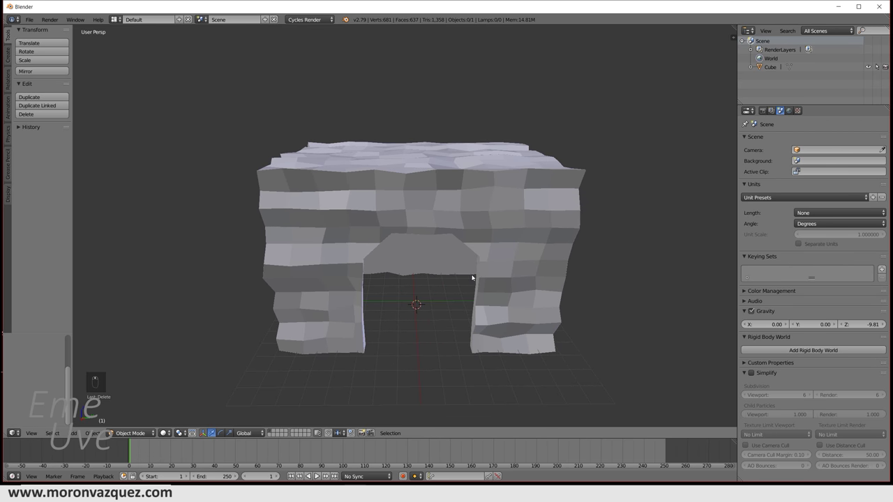
{"action": "middle_click", "coordinate": [29, 25]}
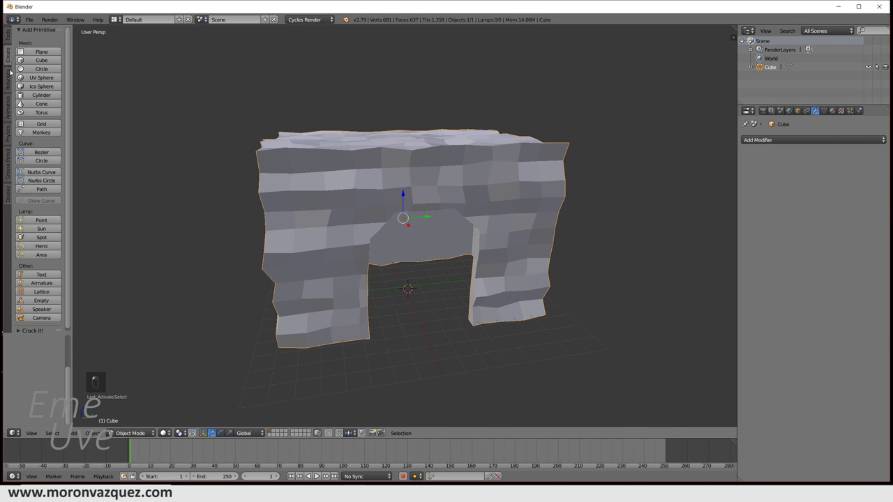
{"action": "left_click_drag", "start_coordinate": [69, 73], "coordinate": [26, 331]}
{"action": "left_click_drag", "start_coordinate": [18, 329], "coordinate": [71, 173]}
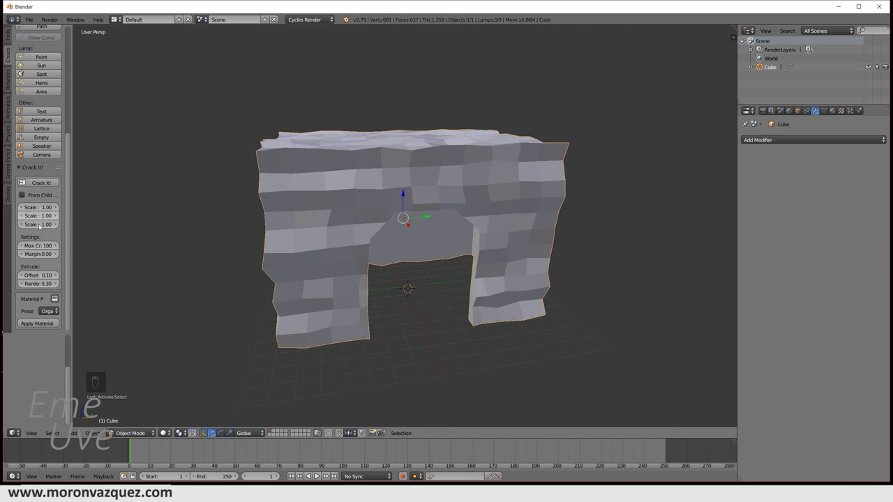
{"action": "left_click_drag", "start_coordinate": [71, 237], "coordinate": [63, 269]}
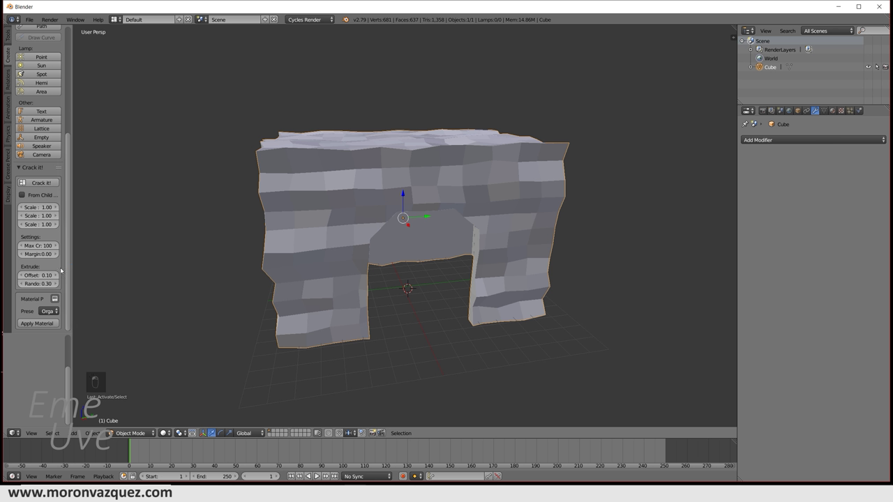
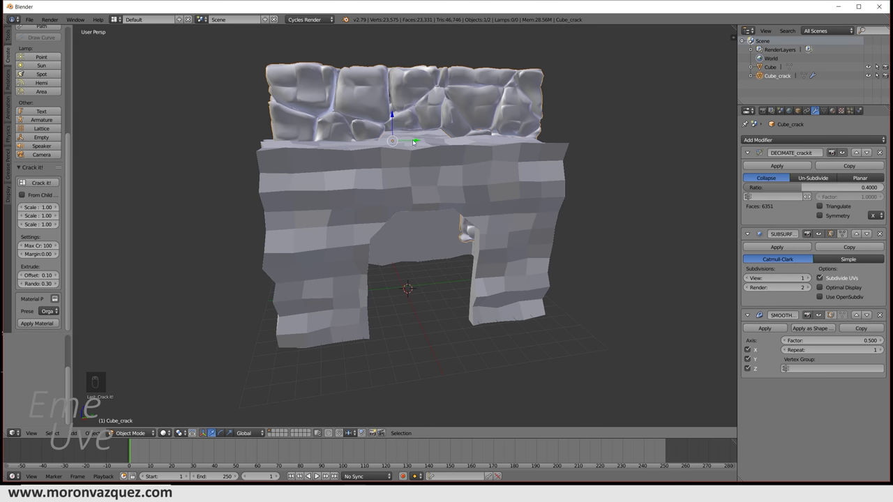
{"action": "left_click_drag", "start_coordinate": [417, 139], "coordinate": [659, 132]}
{"action": "left_click_drag", "start_coordinate": [583, 223], "coordinate": [483, 149]}
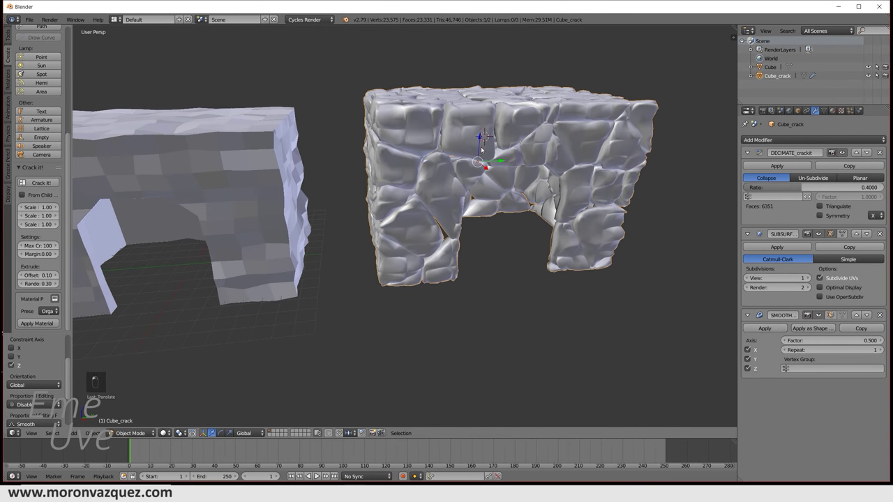
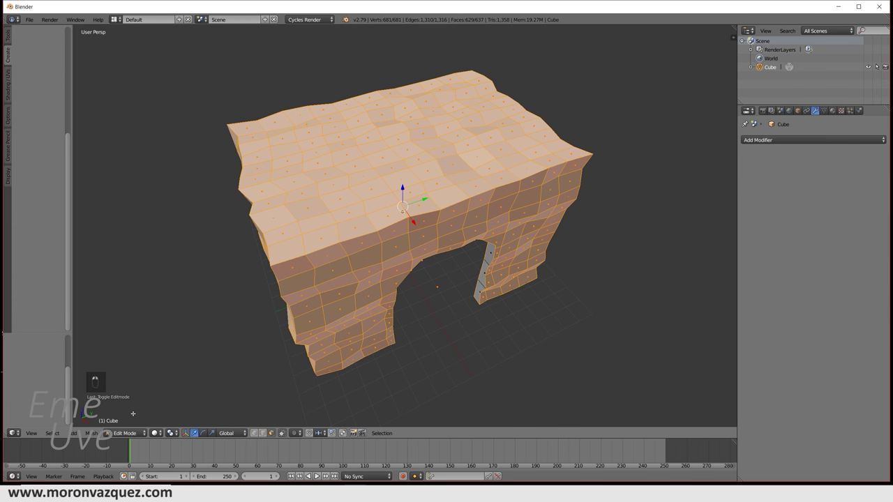
Deselect all, circle-select patches of faces on the arch and shift them vertically.
{"action": "key", "text": "a"}
{"action": "key", "text": "c"}
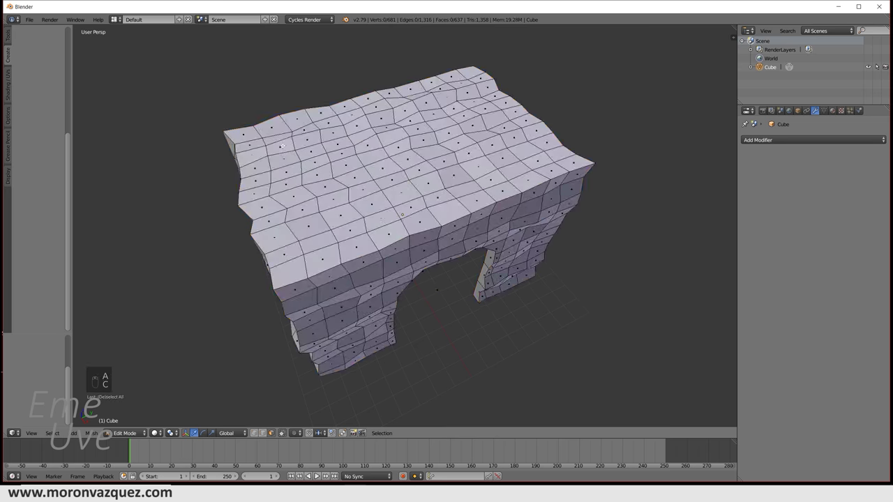
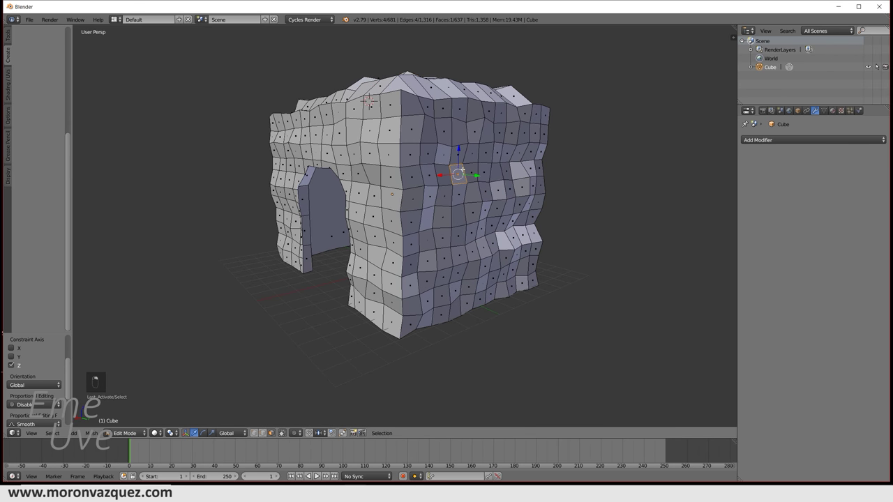
{"action": "key", "text": "c"}
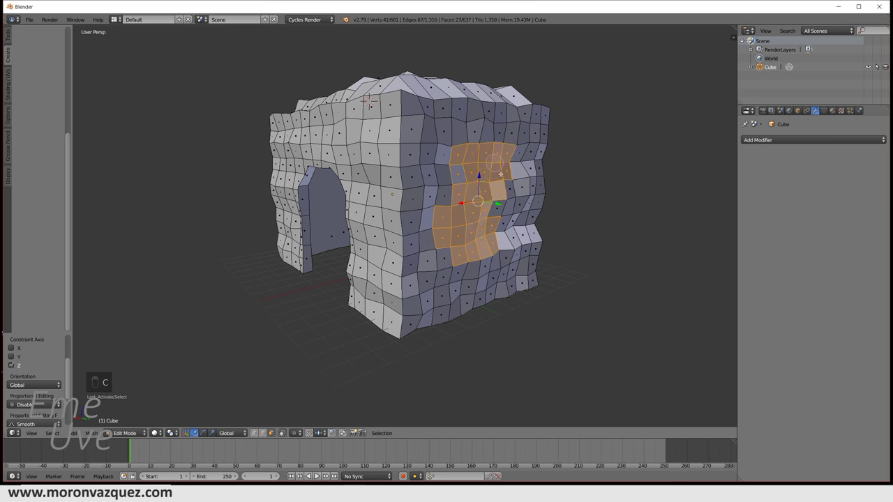
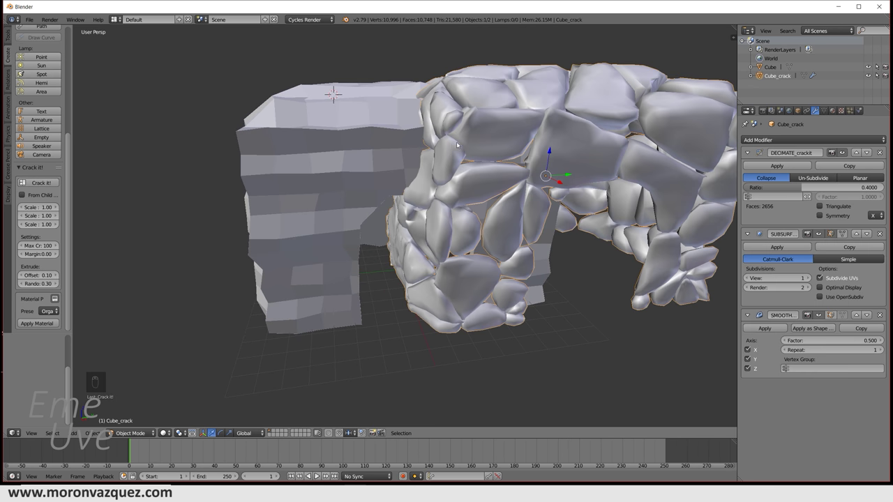
Move the cracked Cube_crack copy aside along Y and orbit to view both arches.
{"action": "left_click_drag", "start_coordinate": [536, 187], "coordinate": [556, 146]}
{"action": "left_click_drag", "start_coordinate": [602, 163], "coordinate": [566, 164]}
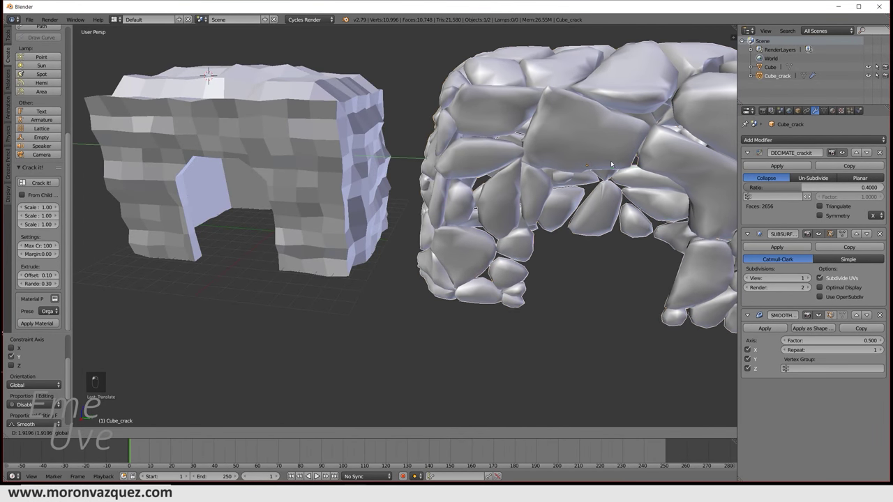
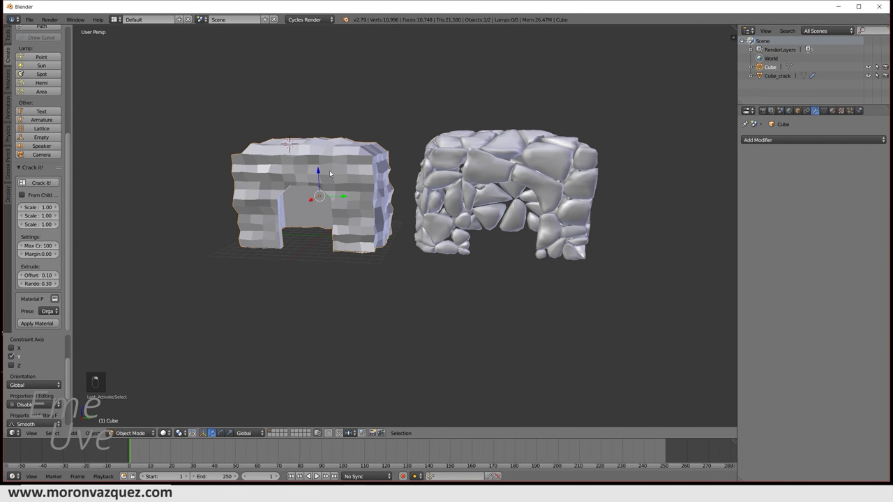
{"action": "key", "text": "Delete"}
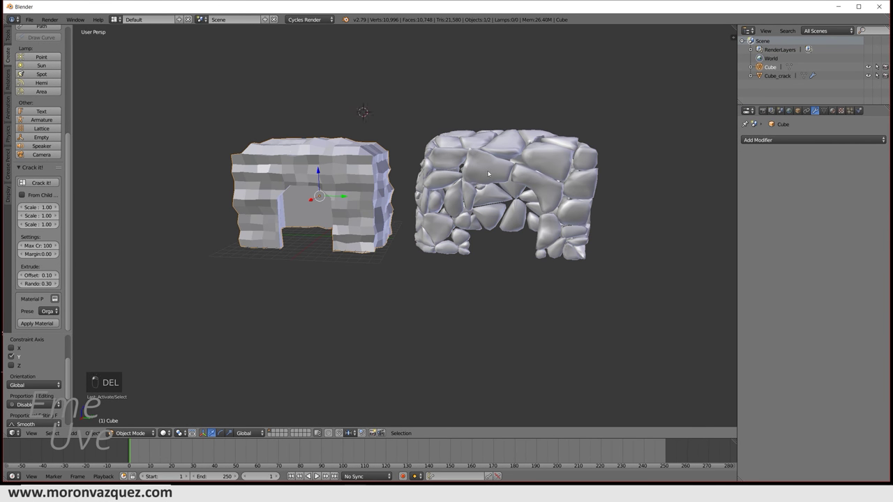
{"action": "middle_click", "coordinate": [514, 219]}
{"action": "left_click_drag", "start_coordinate": [69, 170], "coordinate": [457, 188]}
Add a Sun lamp above the arches, tilt it toward the rock pieces and check it in rendered preview.
{"action": "key", "text": "shift+a"}
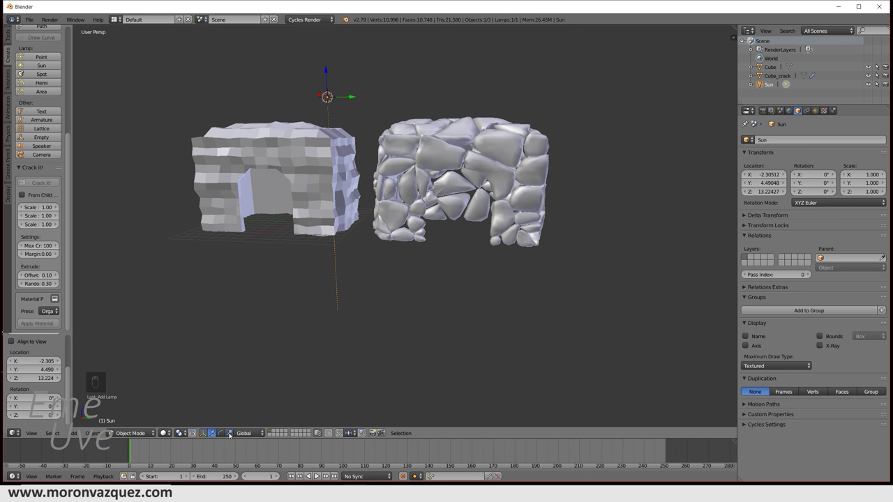
{"action": "left_click_drag", "start_coordinate": [223, 436], "coordinate": [314, 51]}
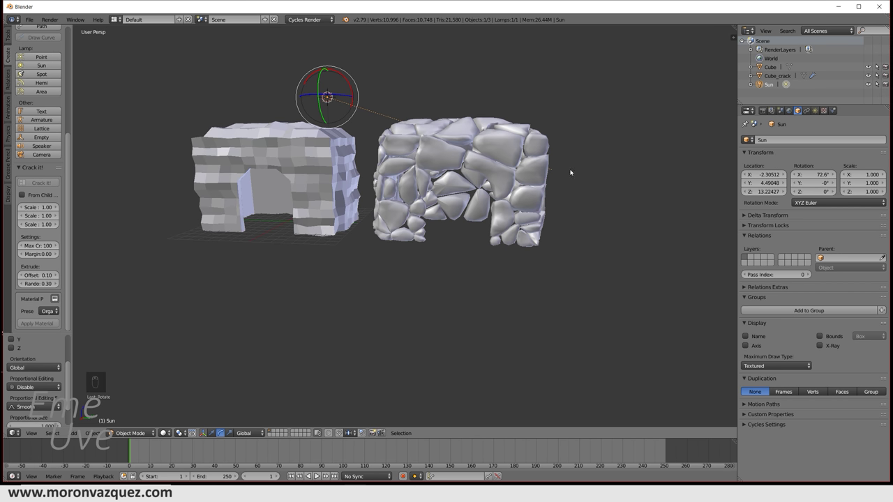
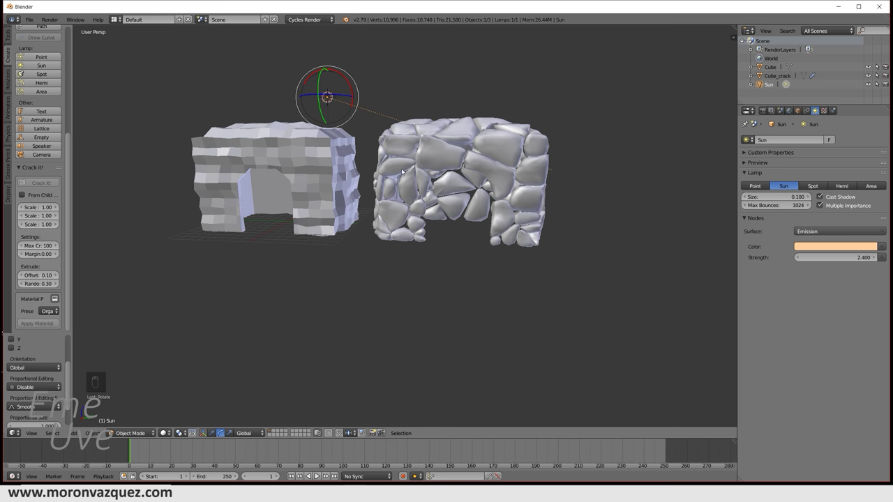
{"action": "key", "text": "shift+z"}
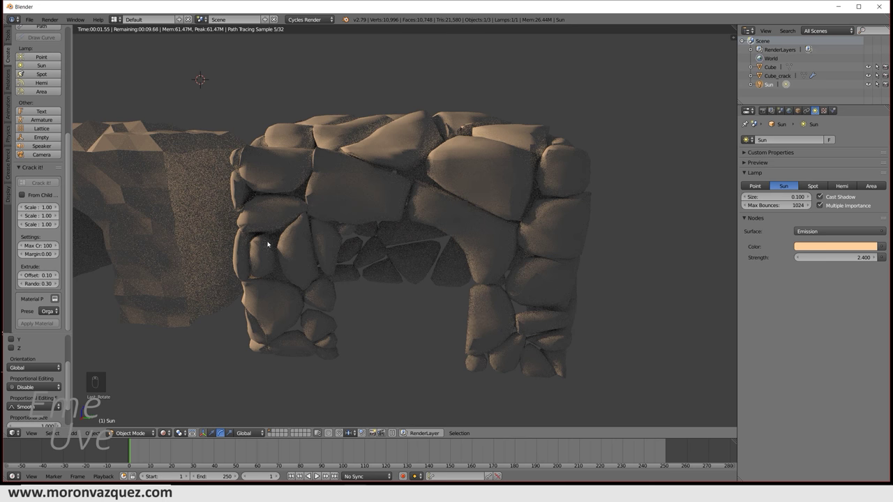
{"action": "left_click", "coordinate": [72, 213]}
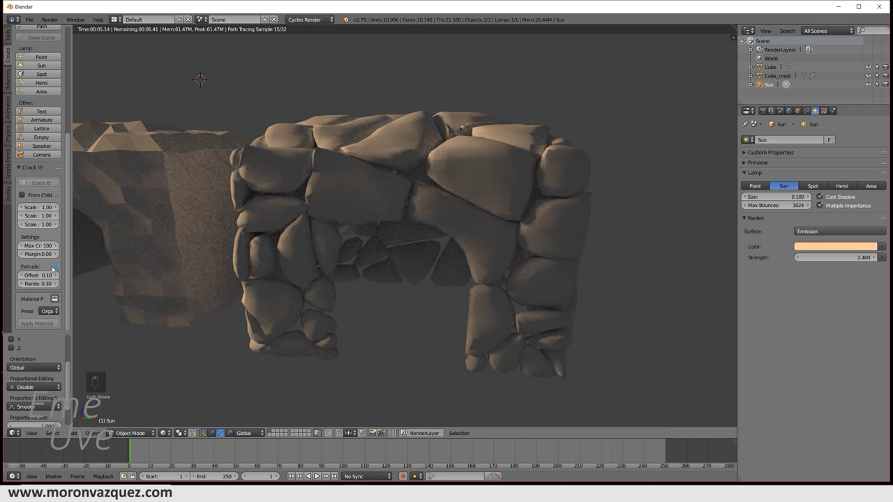
{"action": "key", "text": "shift+z"}
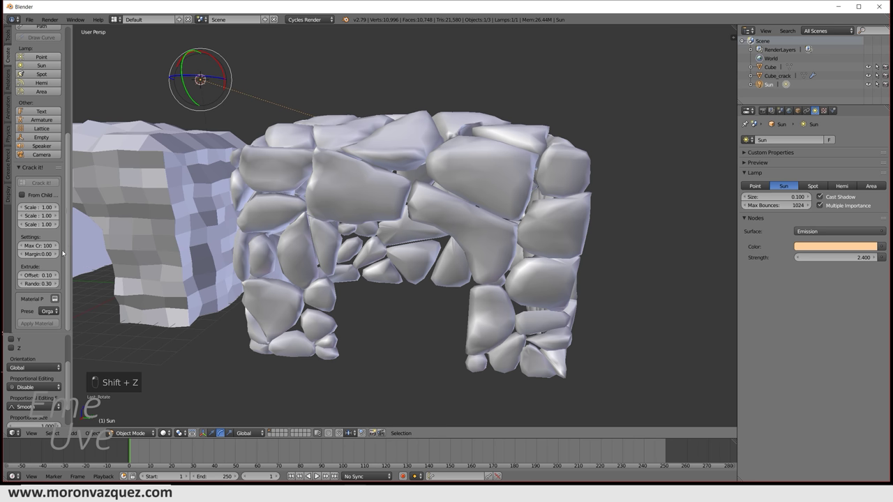
{"action": "left_click", "coordinate": [66, 251]}
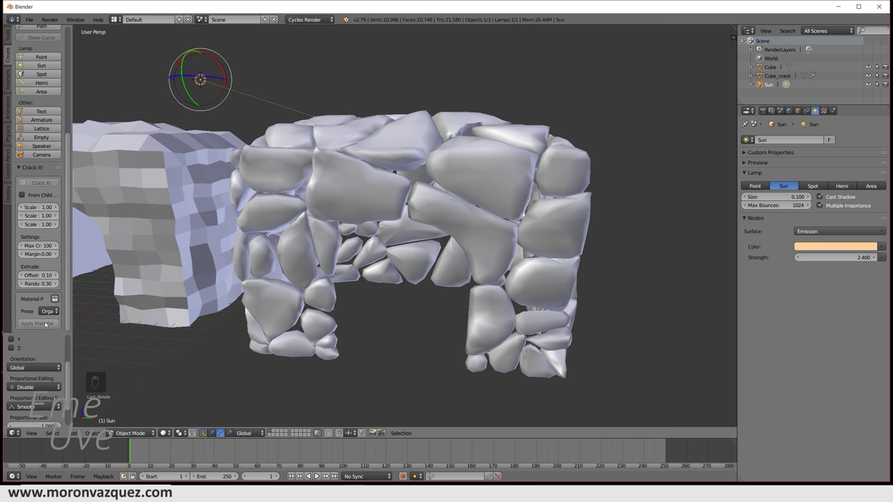
Apply the Rock material preset to Cube_crack and inspect the textured stones in Cycles rendered preview.
{"action": "left_click_drag", "start_coordinate": [323, 201], "coordinate": [50, 315]}
{"action": "left_click_drag", "start_coordinate": [50, 313], "coordinate": [58, 302]}
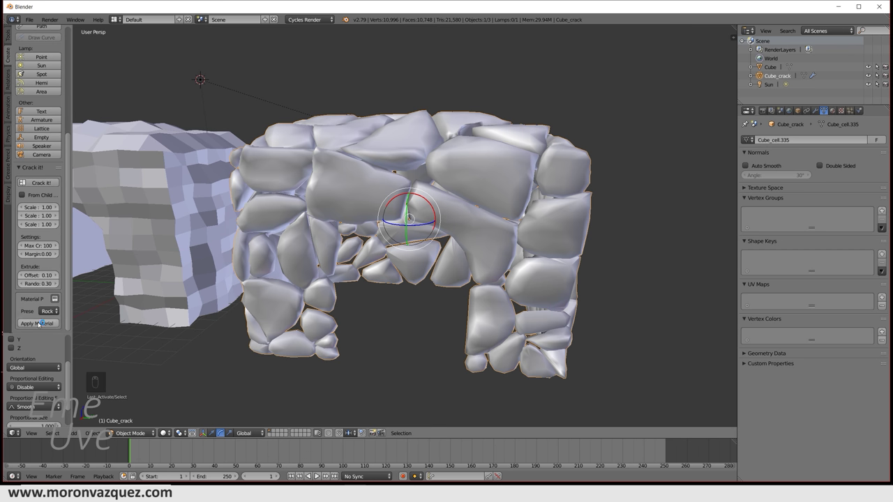
{"action": "left_click_drag", "start_coordinate": [40, 324], "coordinate": [375, 223]}
{"action": "key", "text": "shift+z"}
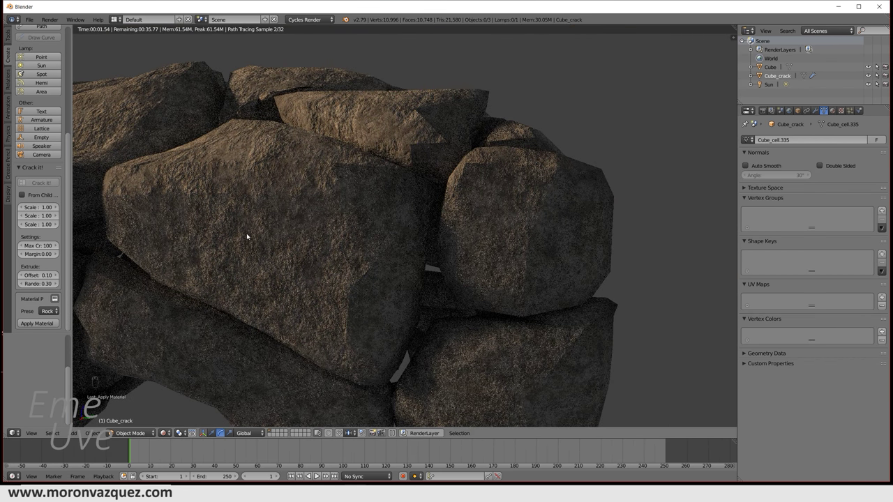
{"action": "middle_click", "coordinate": [480, 225]}
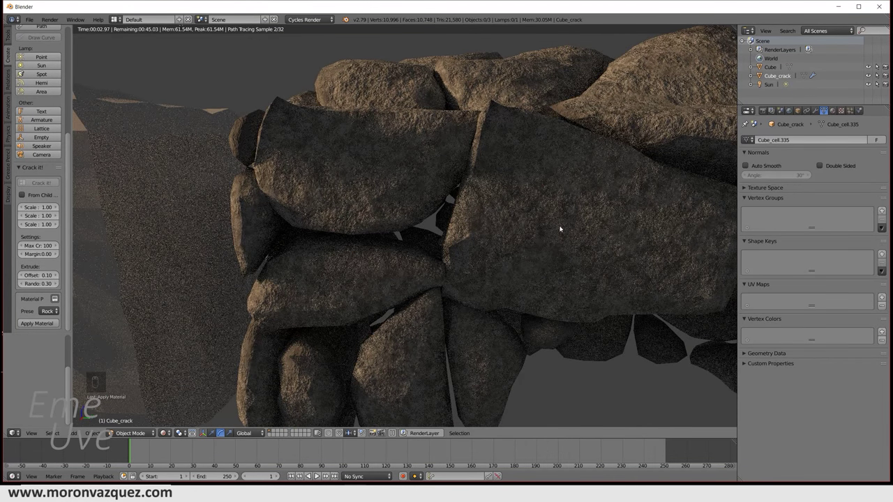
{"action": "left_click", "coordinate": [529, 250]}
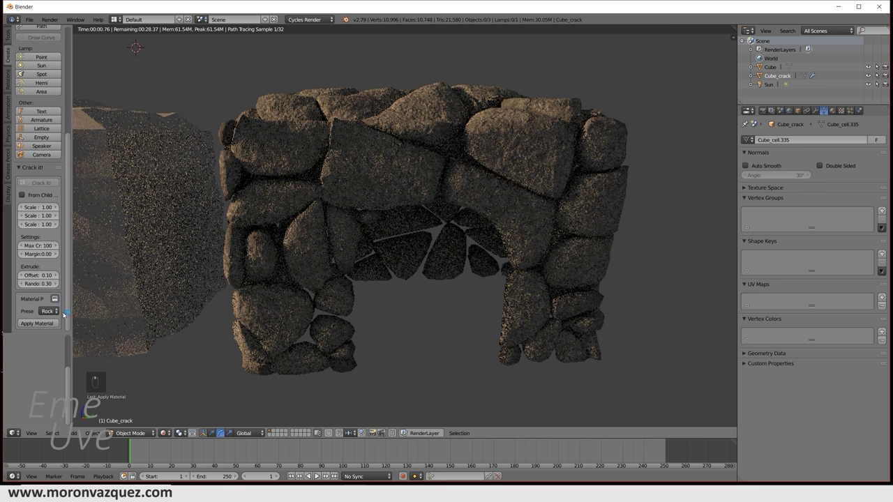
Swap the arch to a Tree-style mossy preset and orbit the rendered view to see green moss on the stones.
{"action": "key", "text": "shift+z"}
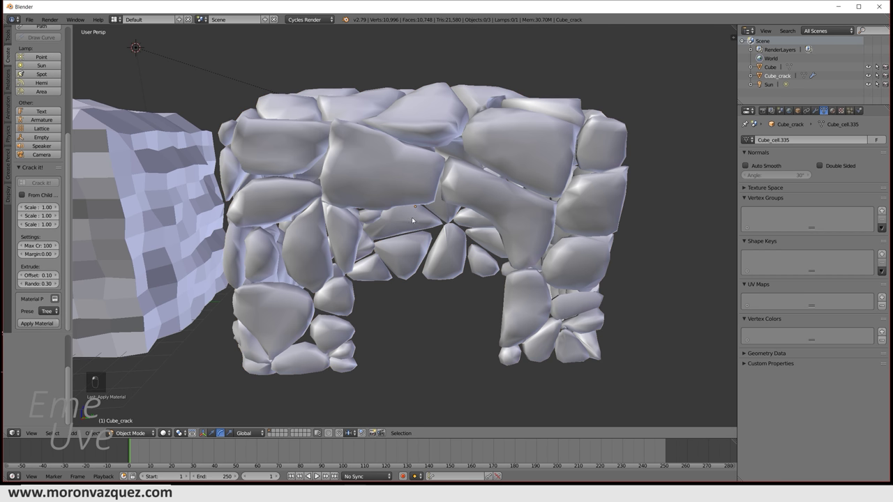
{"action": "key", "text": "shift+z"}
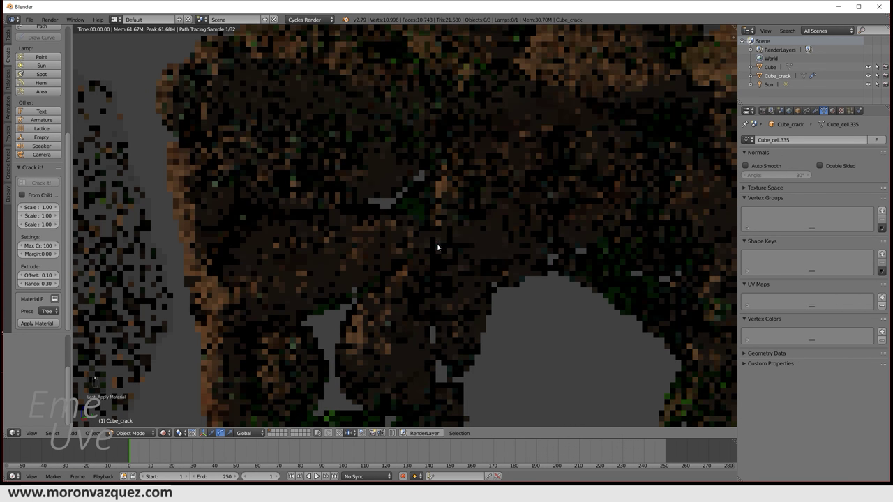
{"action": "middle_click", "coordinate": [458, 191]}
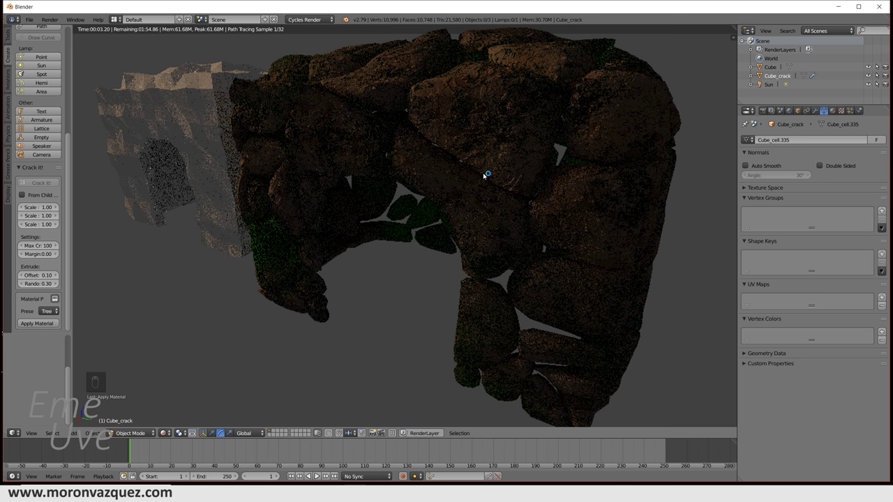
{"action": "left_click_drag", "start_coordinate": [495, 183], "coordinate": [505, 183]}
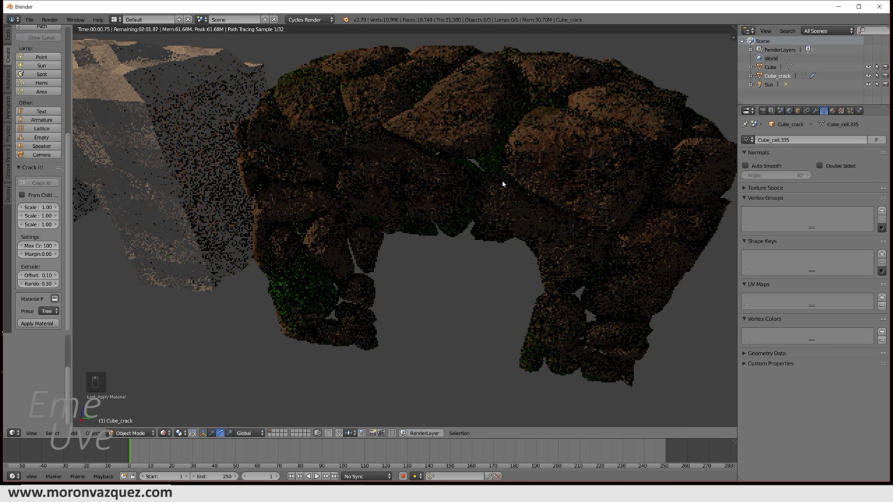